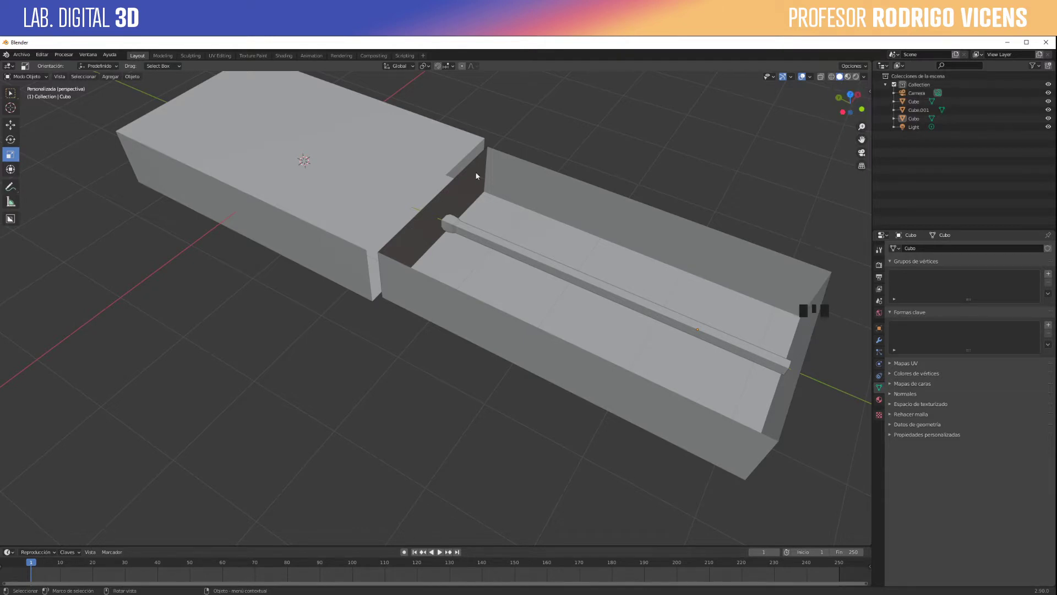
# Step: Orbit the viewport to see the matchbox from the opposite side
pyautogui.moveTo(610, 164); pyautogui.dragTo(844, 76)
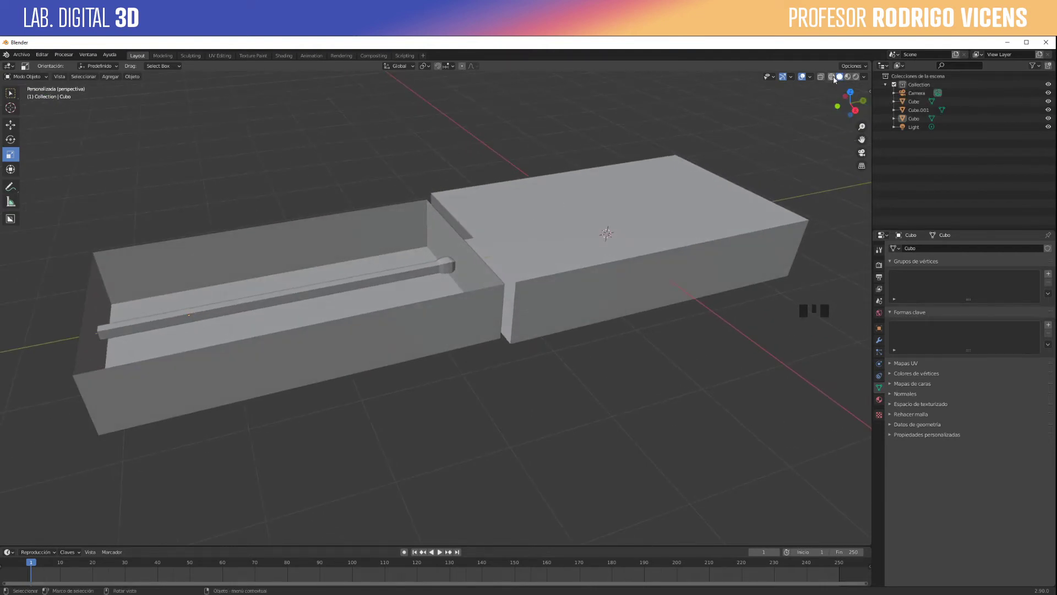
# Step: Show the scene as wireframe outlines and pick out the matchbox tray (Cube.001)
pyautogui.click(832, 79)
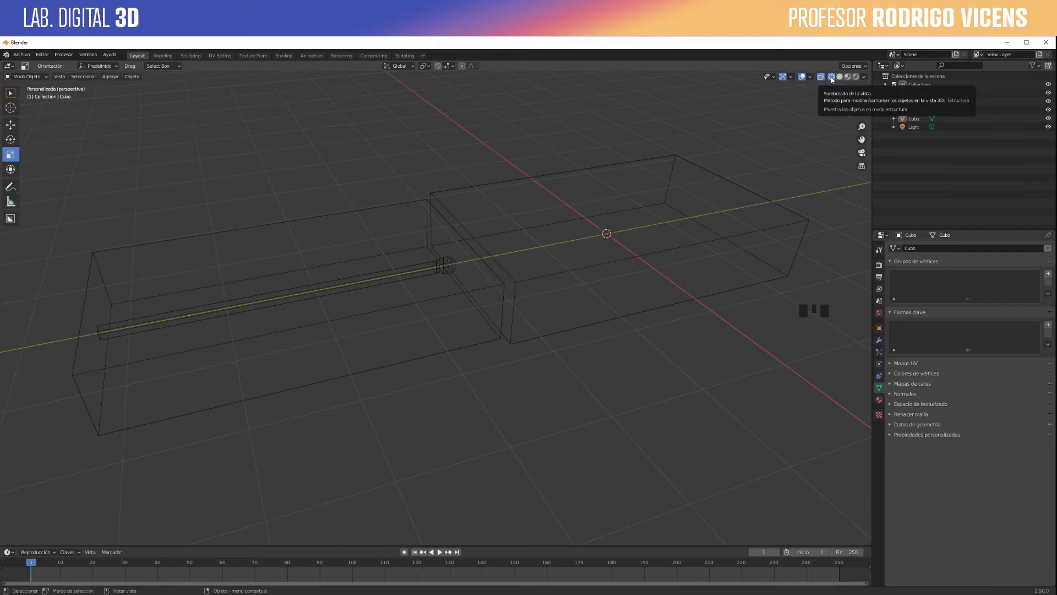
pyautogui.click(833, 79)
pyautogui.click(833, 79)
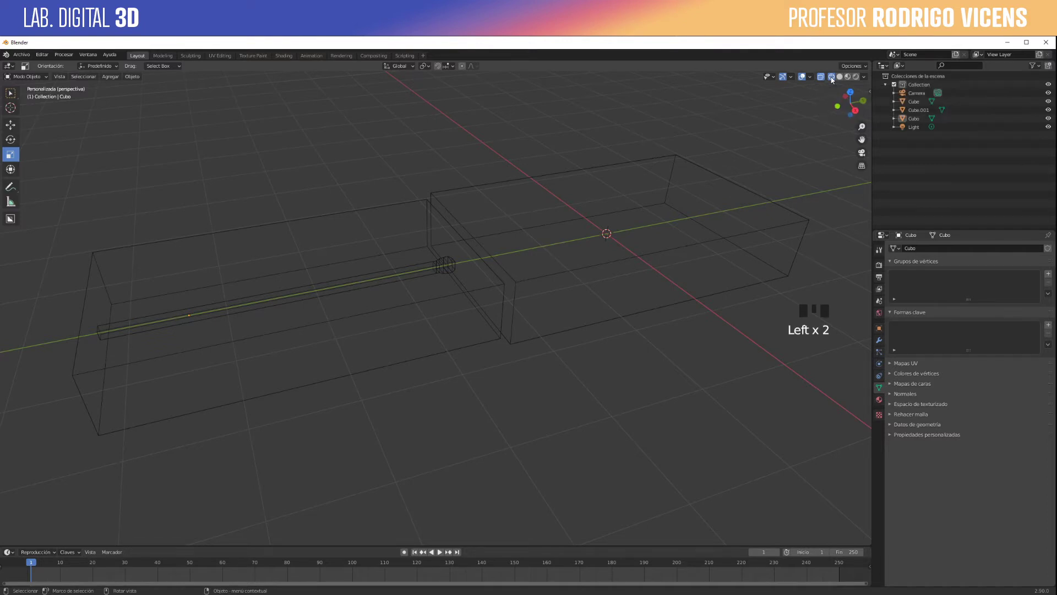
pyautogui.click(570, 274)
pyautogui.click(430, 306)
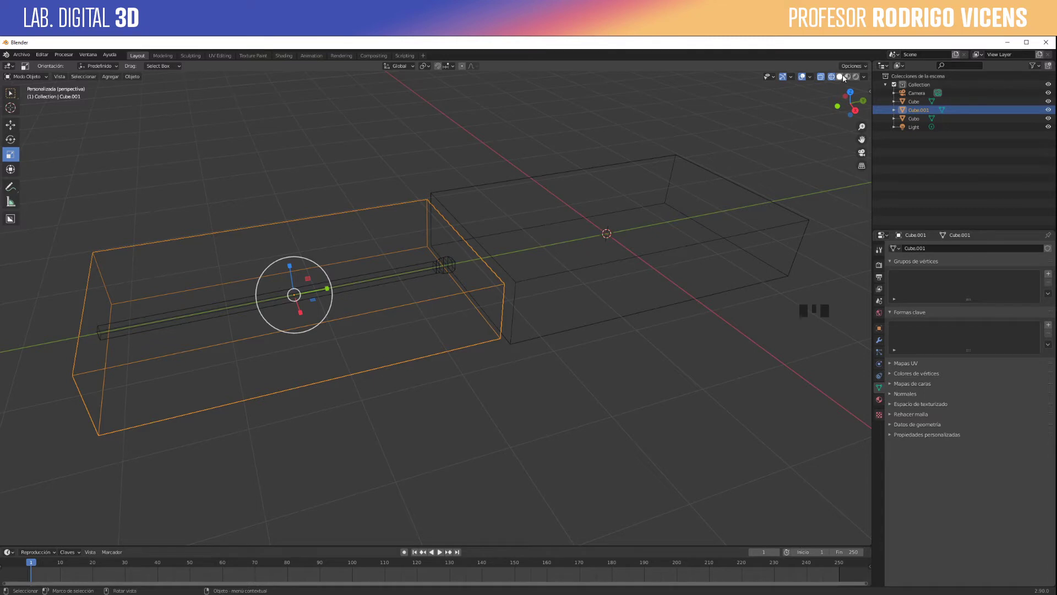
# Step: Return to solid shading with X-Ray on so the match and tray show through the sleeve
pyautogui.click(846, 78)
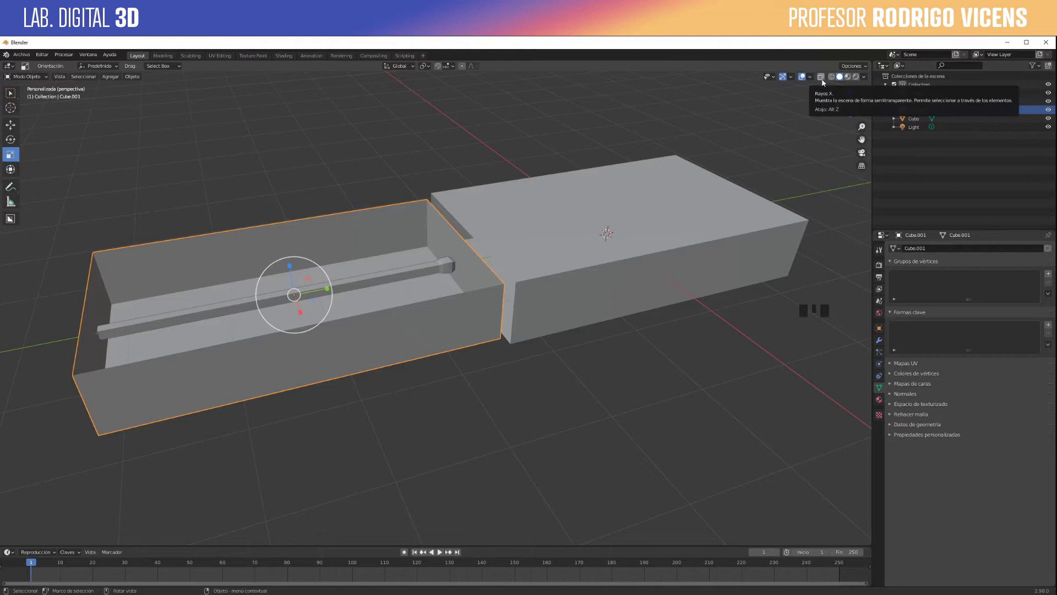
pyautogui.click(824, 82)
pyautogui.moveTo(648, 285); pyautogui.dragTo(714, 258)
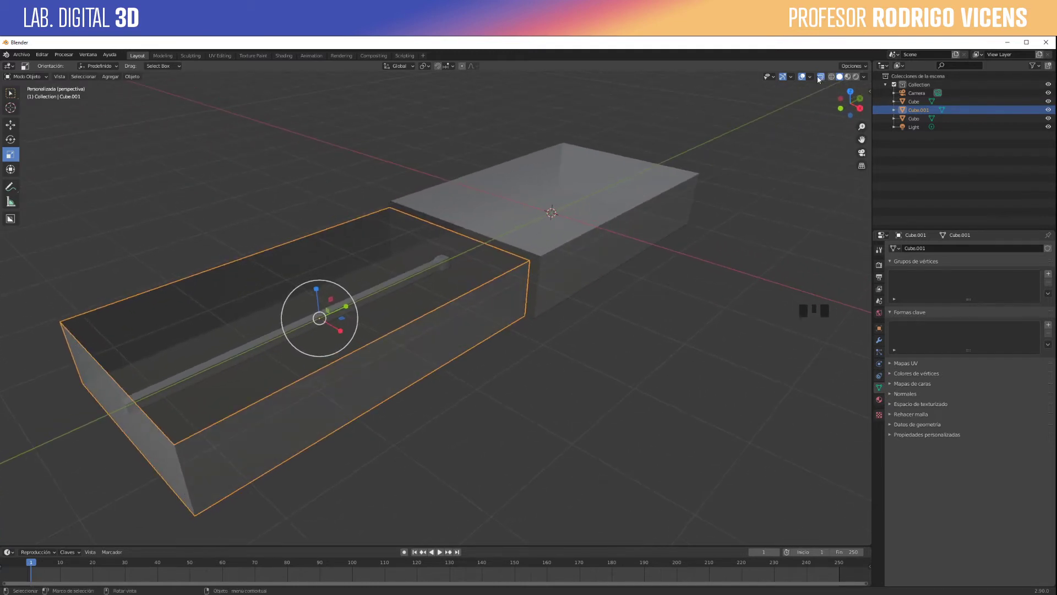
# Step: Pick the outer sleeve and enter Edit Mode on it
pyautogui.click(589, 176)
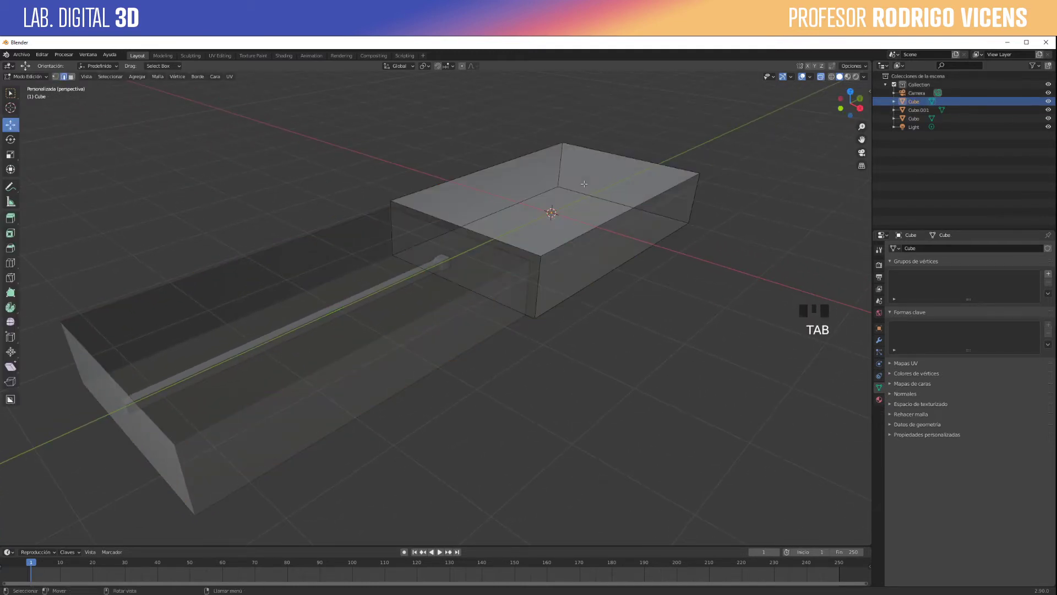
pyautogui.click(55, 80)
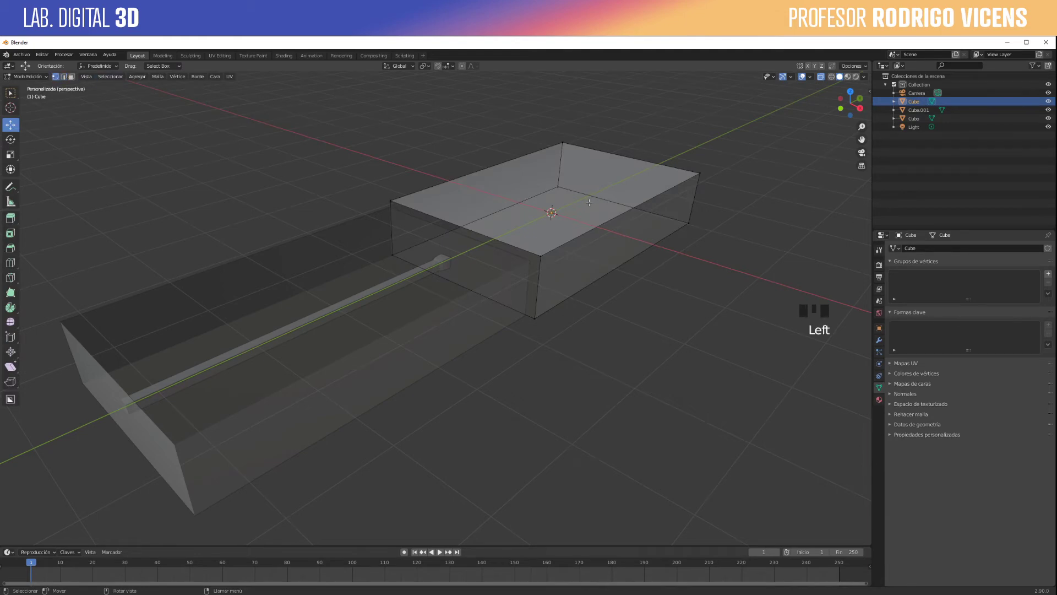
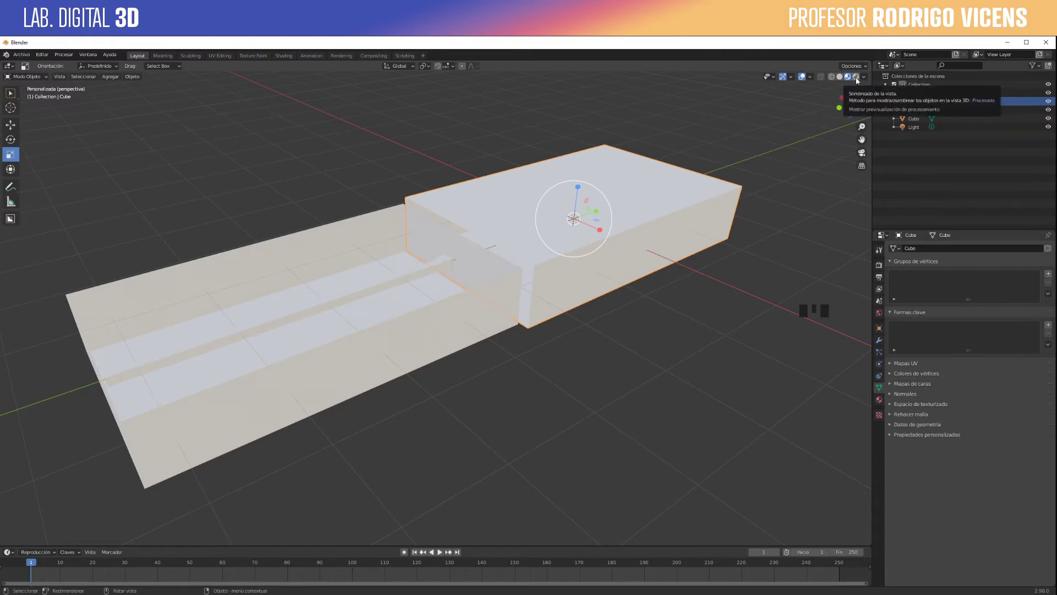
# Step: Preview the matchbox with rendered scene lighting and orbit to another angle
pyautogui.click(857, 81)
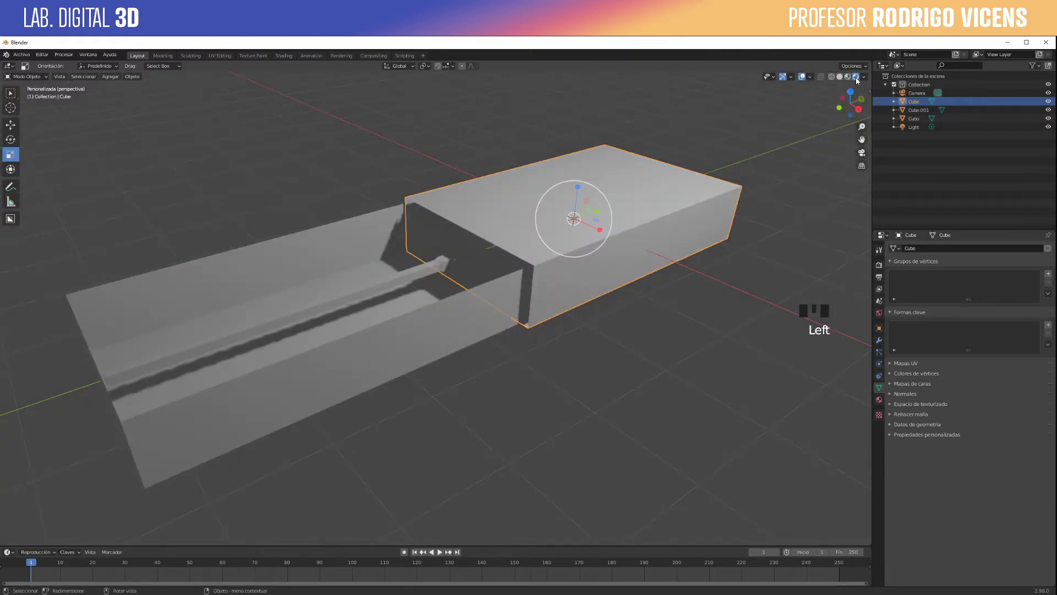
pyautogui.moveTo(639, 288); pyautogui.dragTo(661, 289)
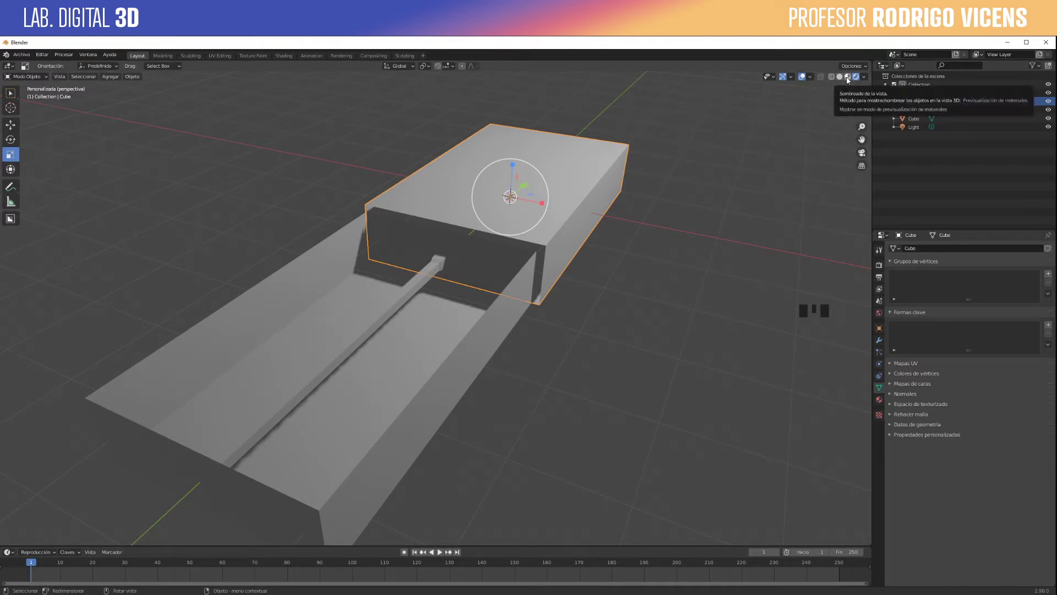
# Step: Switch to Material Preview shading and pick the matchbox tray (Cube.001)
pyautogui.click(848, 80)
pyautogui.moveTo(623, 270); pyautogui.dragTo(564, 273)
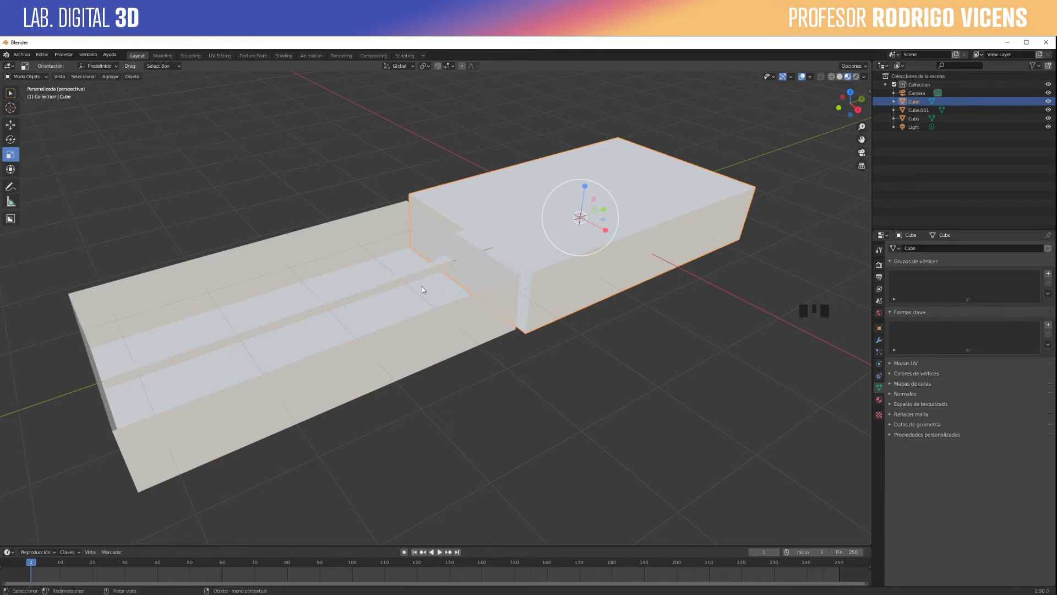
pyautogui.click(437, 297)
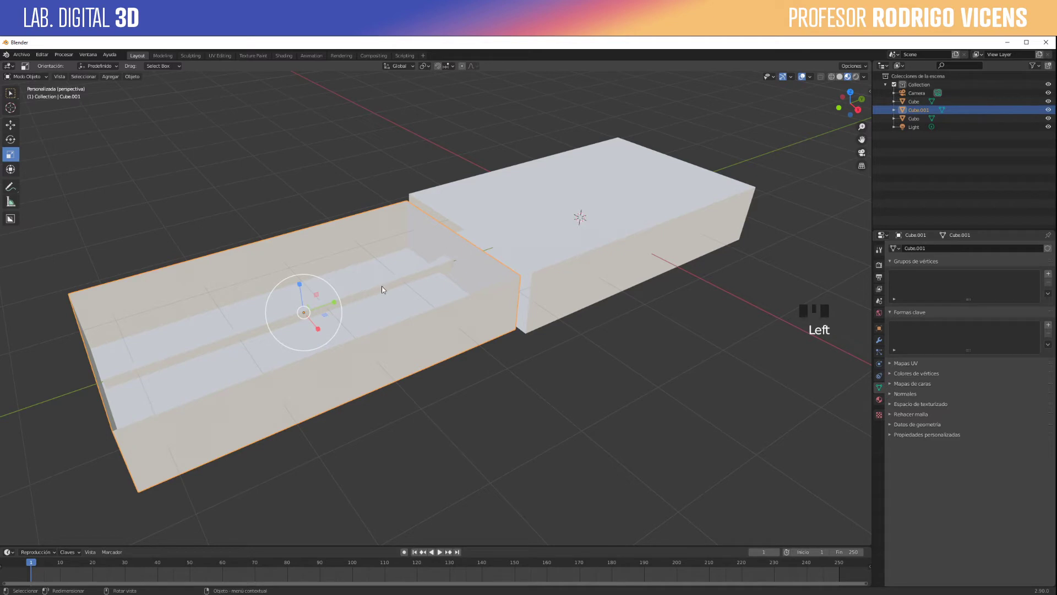
# Step: Create a new material Material.001 with default Principled BSDF for the tray
pyautogui.click(372, 252)
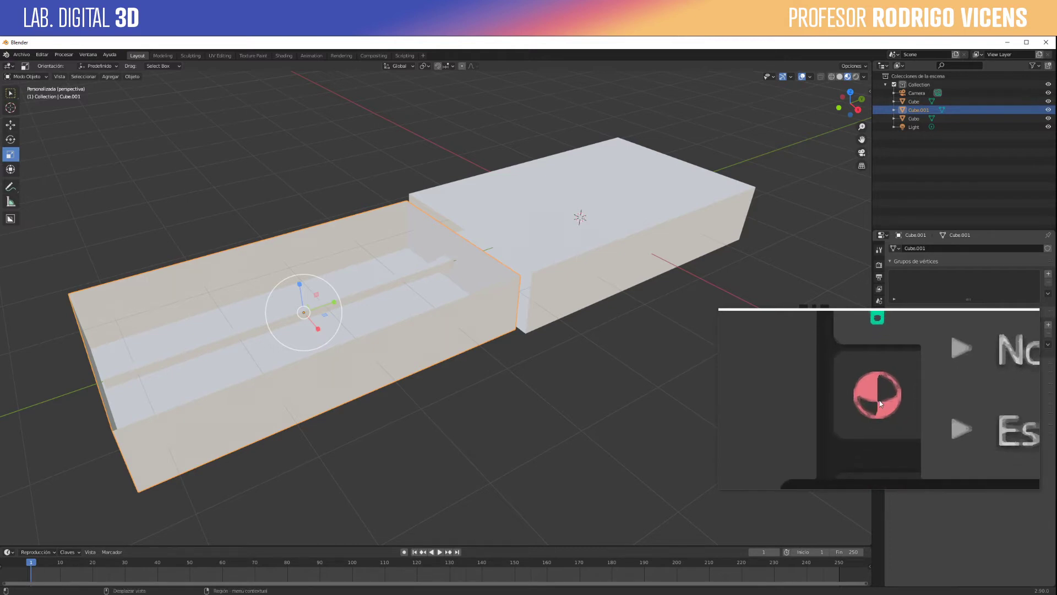
pyautogui.click(882, 402)
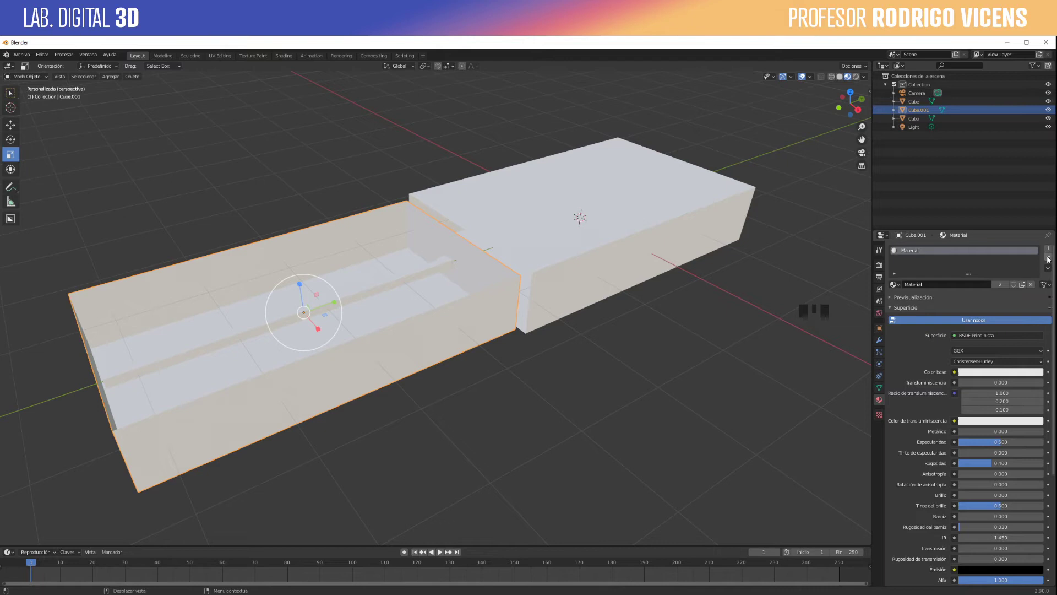
pyautogui.moveTo(1052, 257); pyautogui.dragTo(920, 257)
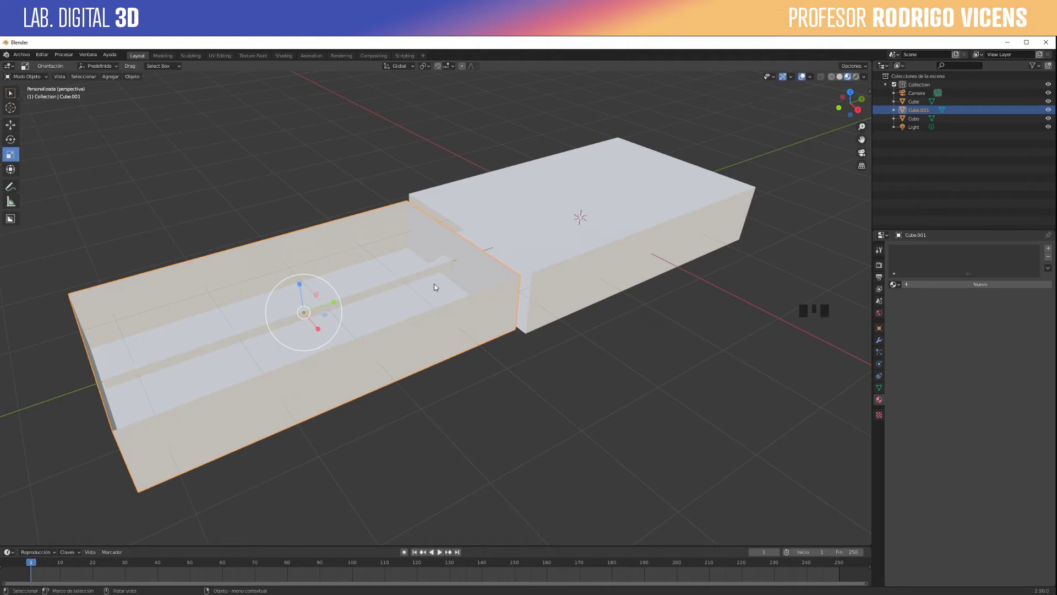
pyautogui.click(862, 77)
pyautogui.moveTo(505, 301); pyautogui.dragTo(885, 401)
pyautogui.click(885, 402)
pyautogui.click(463, 322)
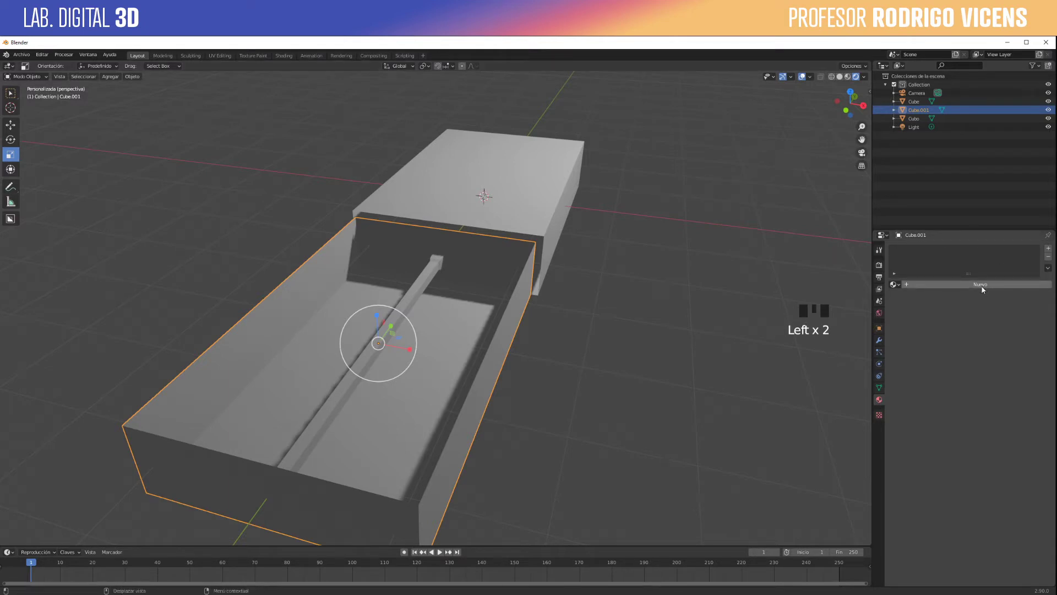
pyautogui.moveTo(948, 286); pyautogui.dragTo(946, 372)
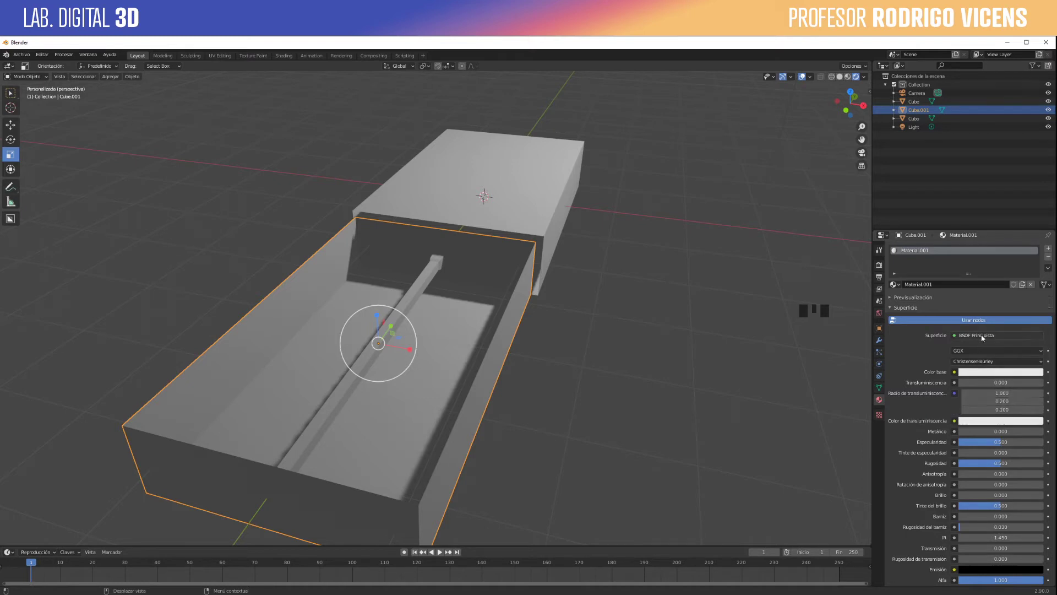
pyautogui.click(983, 337)
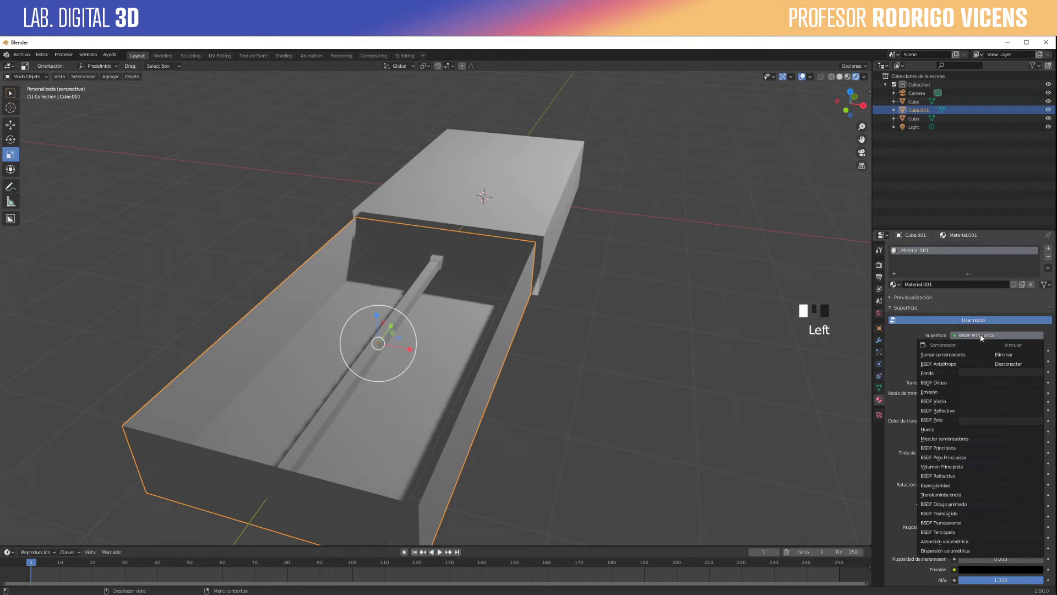
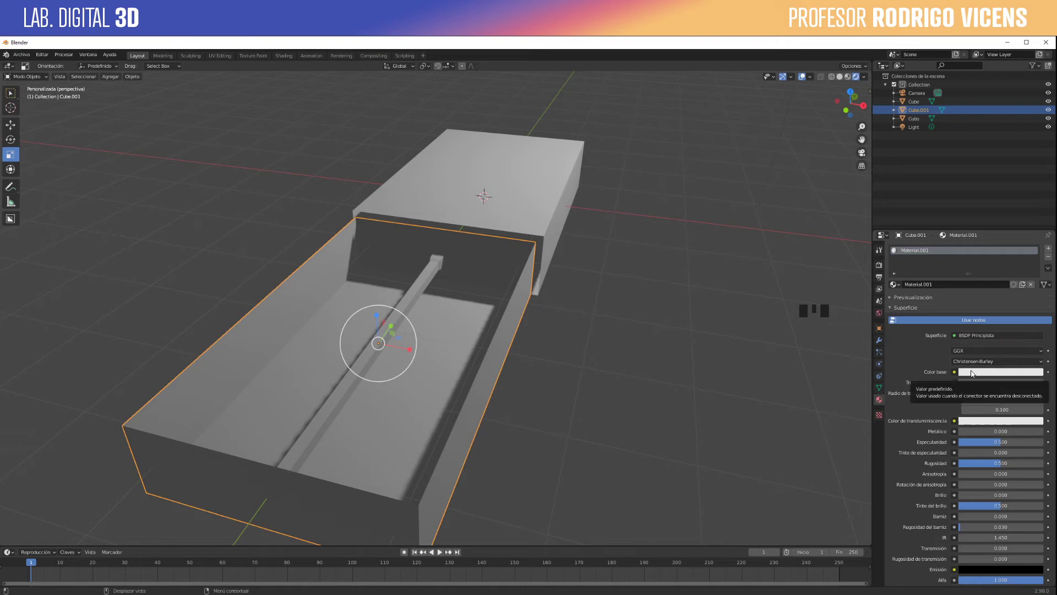
# Step: Set the tray material's Base Color to a pale warm cream
pyautogui.click(973, 372)
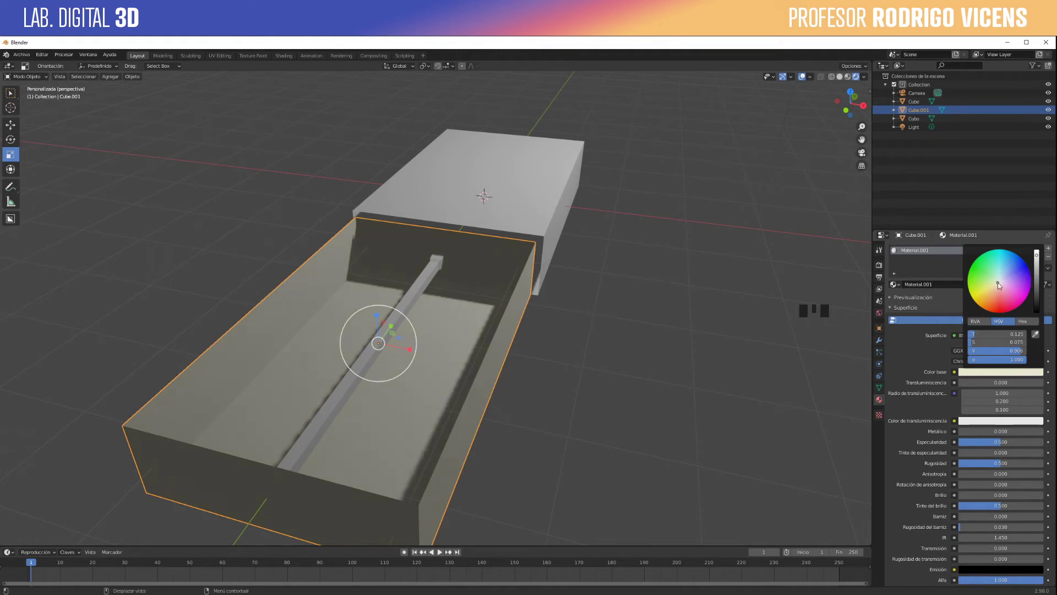
pyautogui.moveTo(681, 301); pyautogui.dragTo(690, 302)
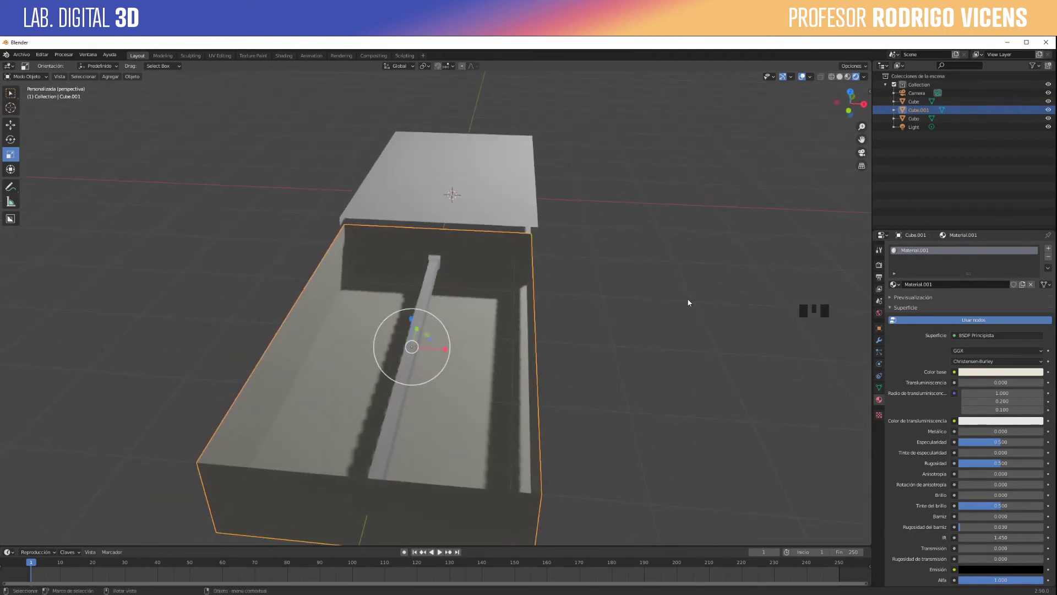
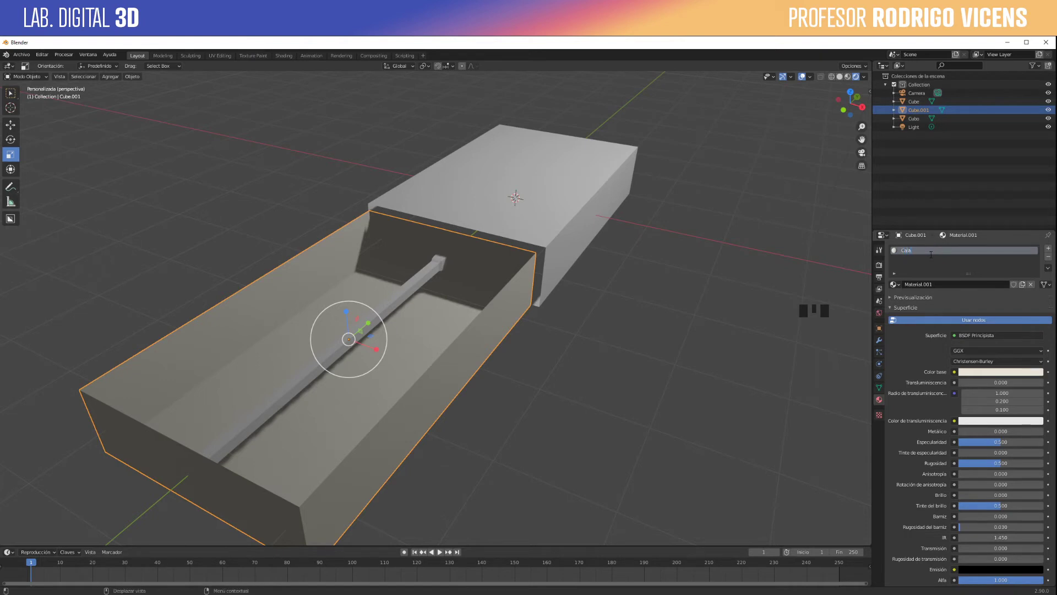
# Step: Name the tray material 'Contenedor', then pick the match stick and close in on it
pyautogui.press('BackSpace')
pyautogui.press('BackSpace')
pyautogui.press('BackSpace')
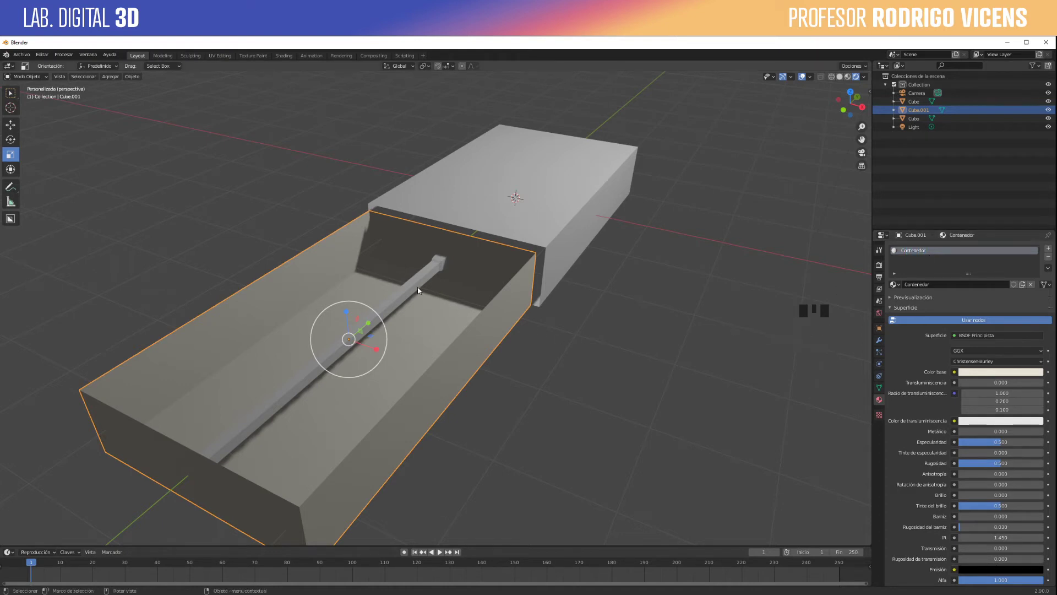
pyautogui.click(419, 288)
pyautogui.moveTo(442, 320); pyautogui.dragTo(250, 311)
pyautogui.scroll(3)
# Step: Give the match stick its own material with a light wooden tan Base Color
pyautogui.moveTo(263, 311); pyautogui.dragTo(930, 254)
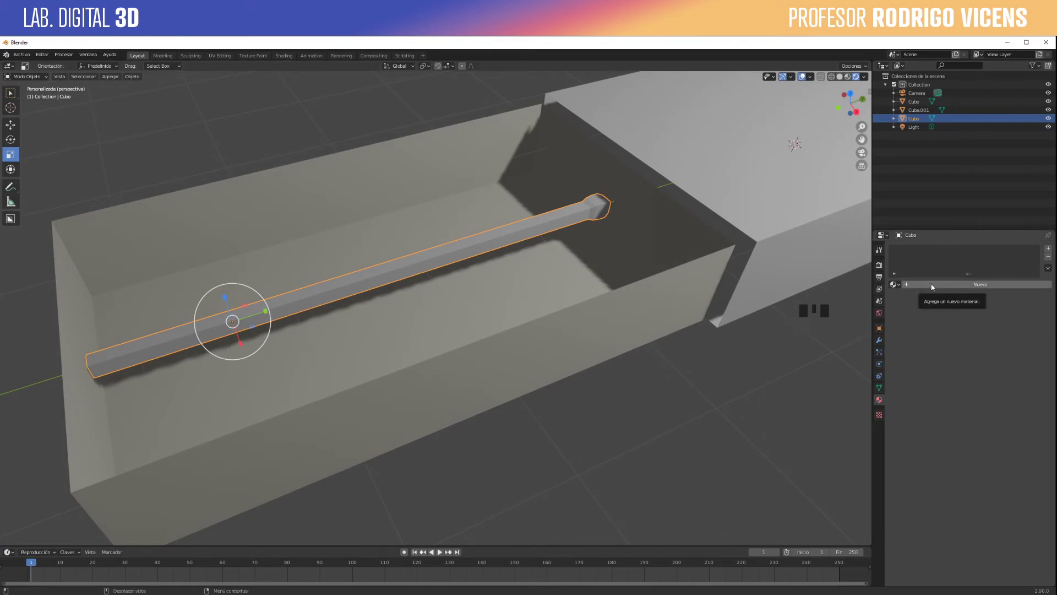
pyautogui.moveTo(933, 286); pyautogui.dragTo(976, 373)
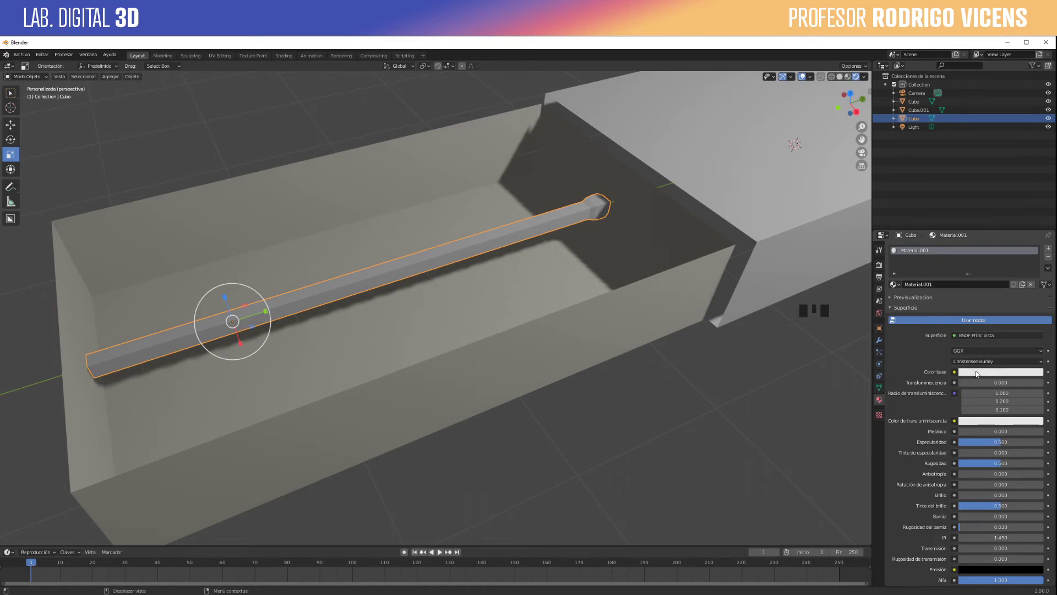
pyautogui.click(979, 373)
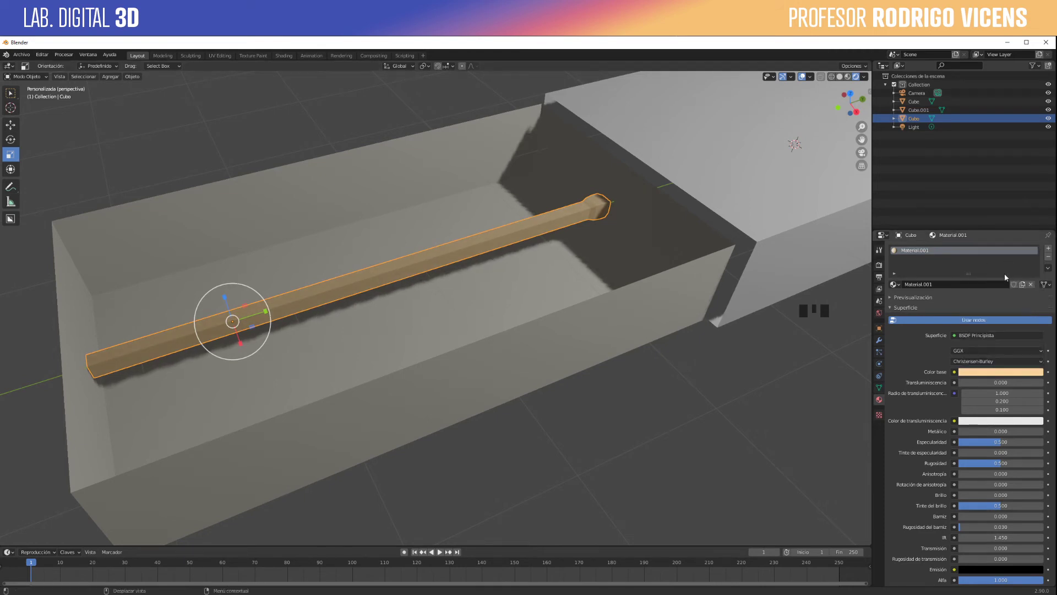
# Step: Orbit the view around the match stick to inspect its tip
pyautogui.moveTo(619, 268); pyautogui.dragTo(615, 317)
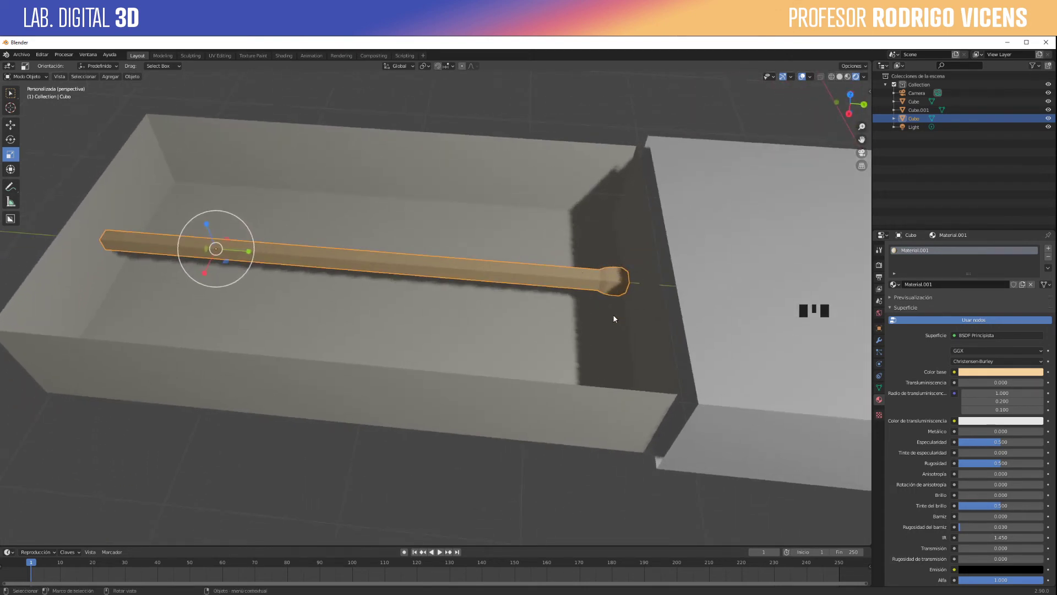
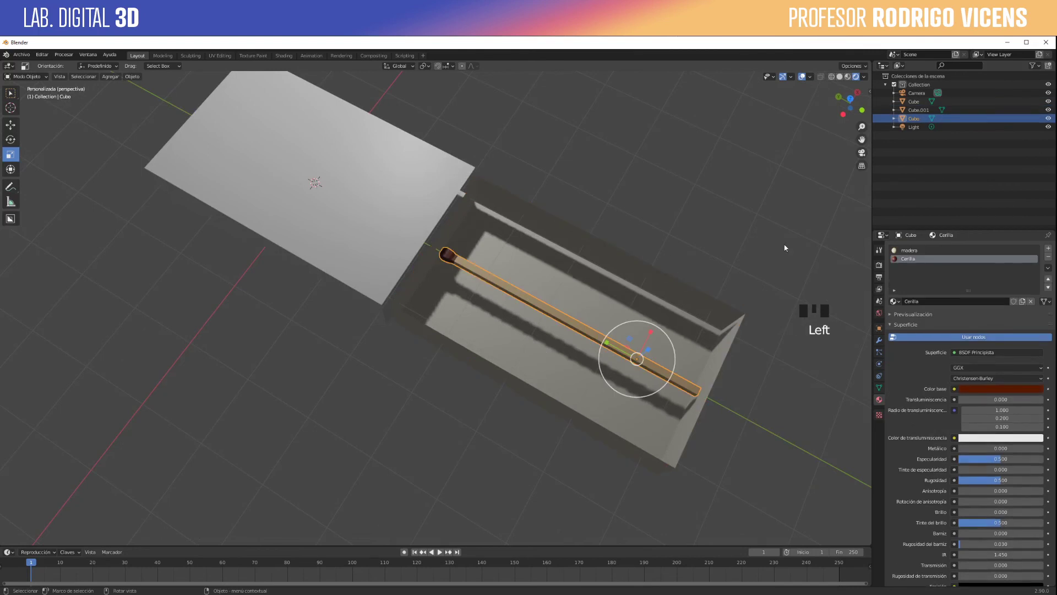
# Step: Adjust properties-panel settings for the match tip material and orbit to check the result
pyautogui.click(917, 249)
pyautogui.click(916, 258)
pyautogui.click(919, 254)
pyautogui.click(914, 261)
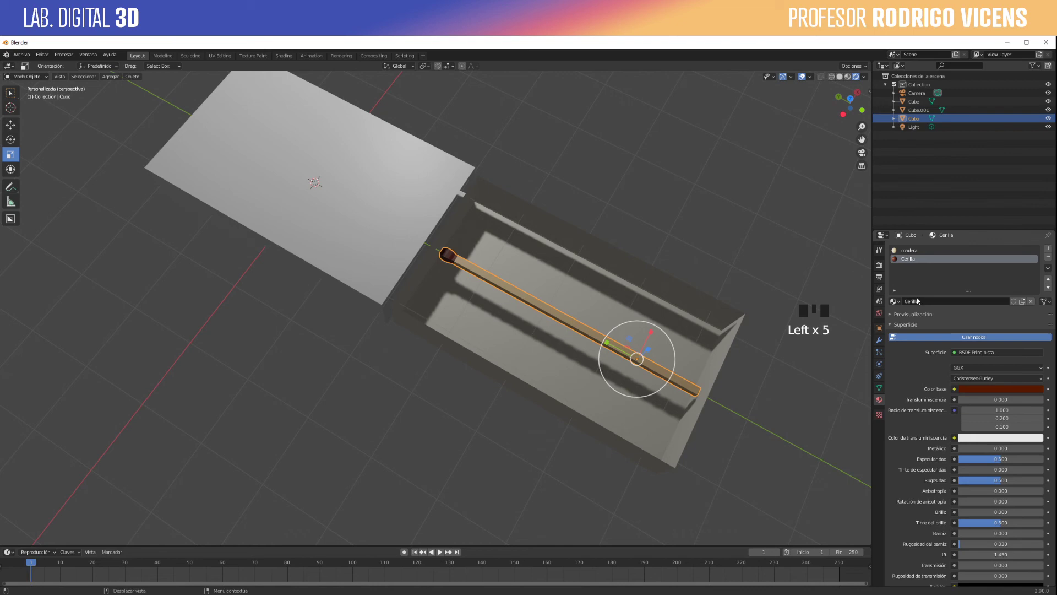
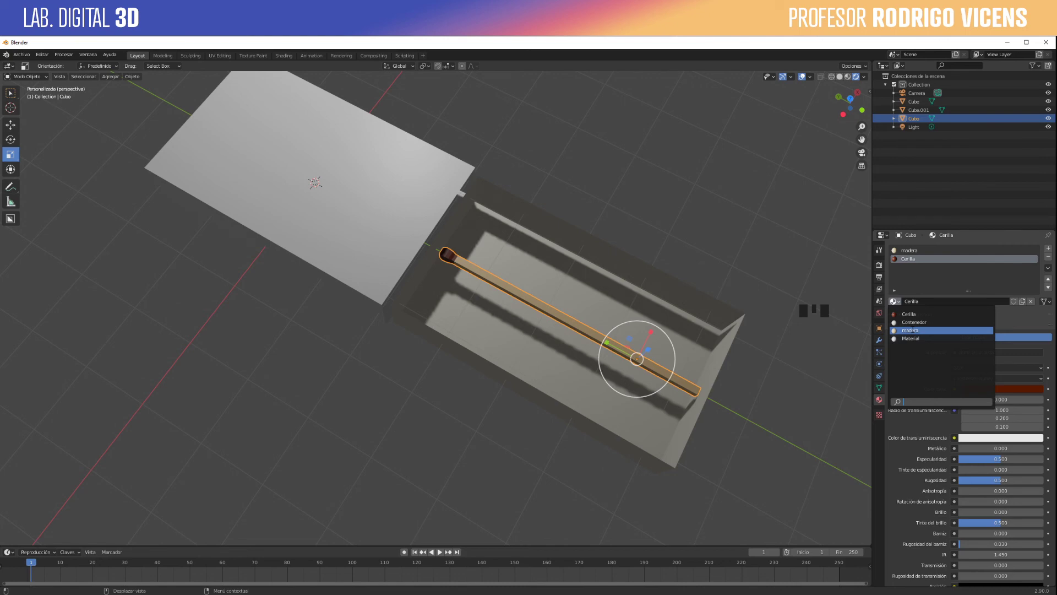
pyautogui.click(939, 283)
pyautogui.moveTo(719, 284); pyautogui.dragTo(584, 246)
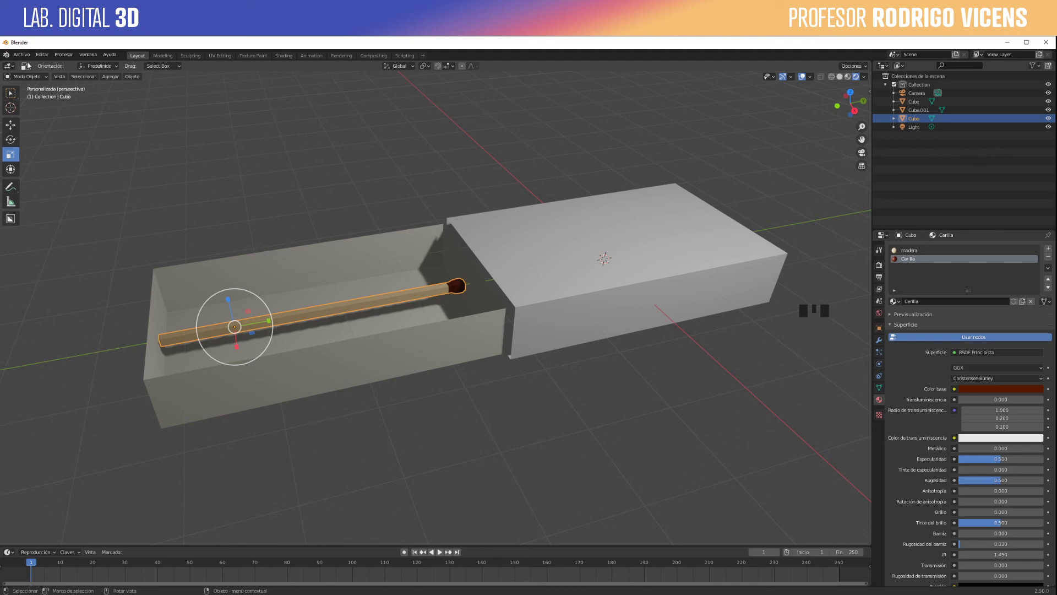
# Step: Start Save As and navigate into the Caja Fosforo folder
pyautogui.moveTo(25, 61); pyautogui.dragTo(9, 153)
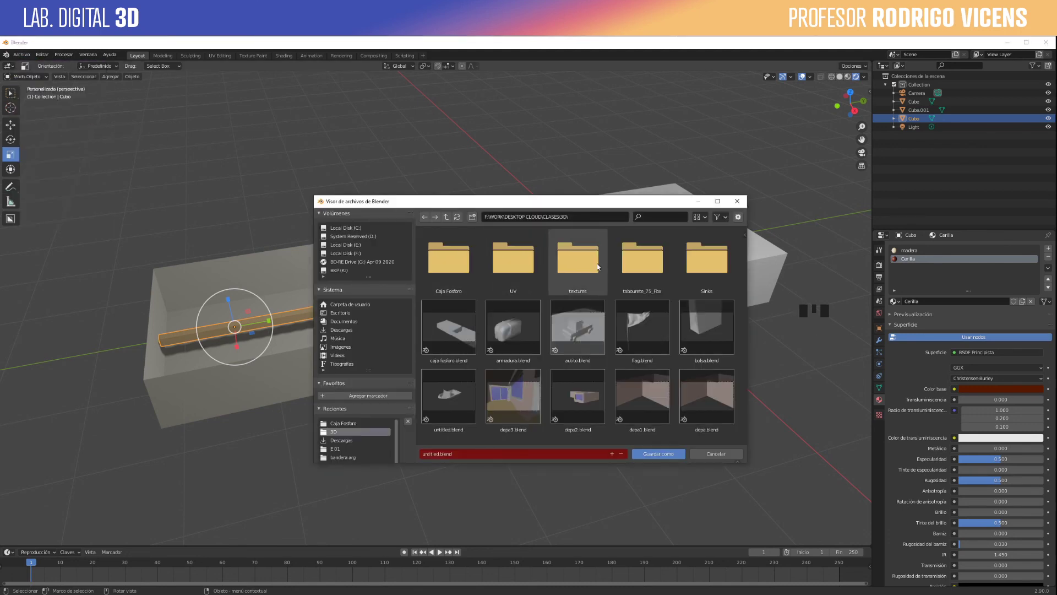